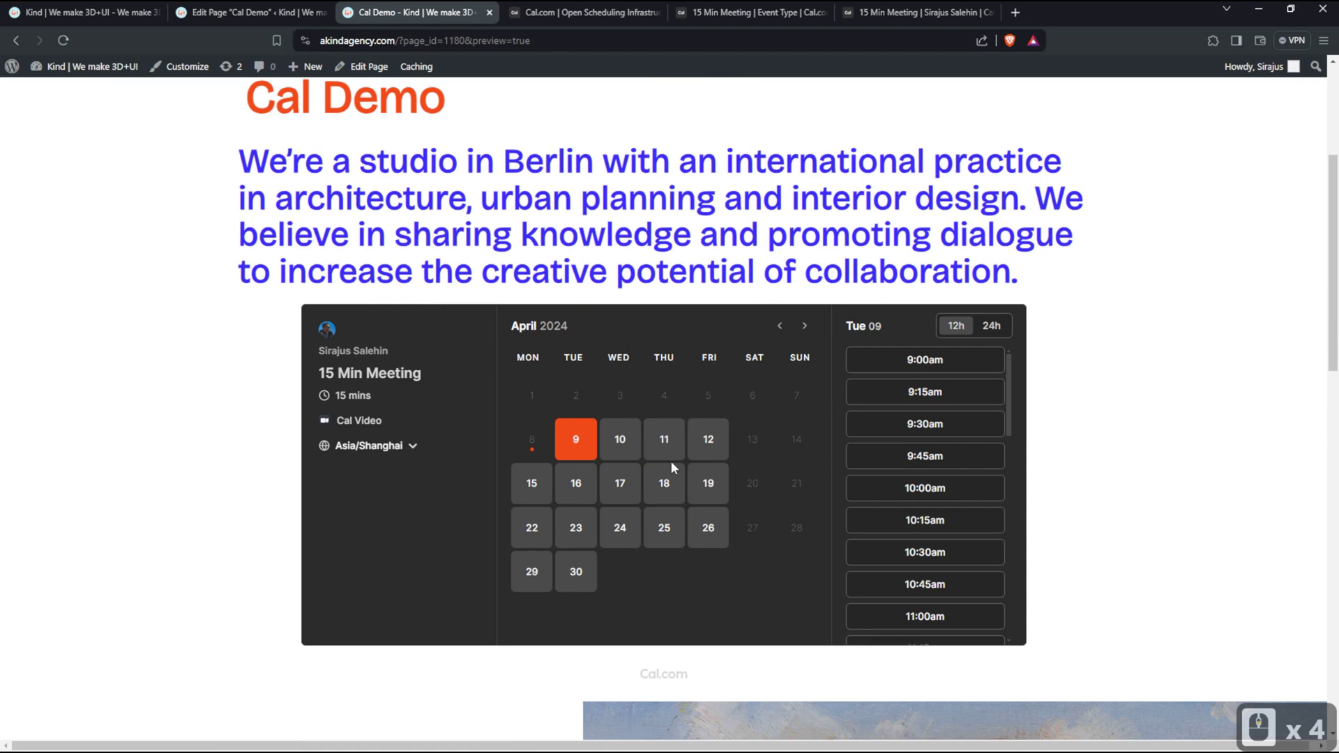
Select several days and time slots in the embedded 15 Min Meeting calendar on the Cal Demo preview
left_click(657, 497)
left_click(664, 486)
left_click(583, 502)
left_click(553, 543)
left_click(542, 567)
left_click(583, 574)
left_click(597, 551)
Compare with the standalone 15 Min Meeting booking page, then return to the Cal Demo preview
left_click(908, 13)
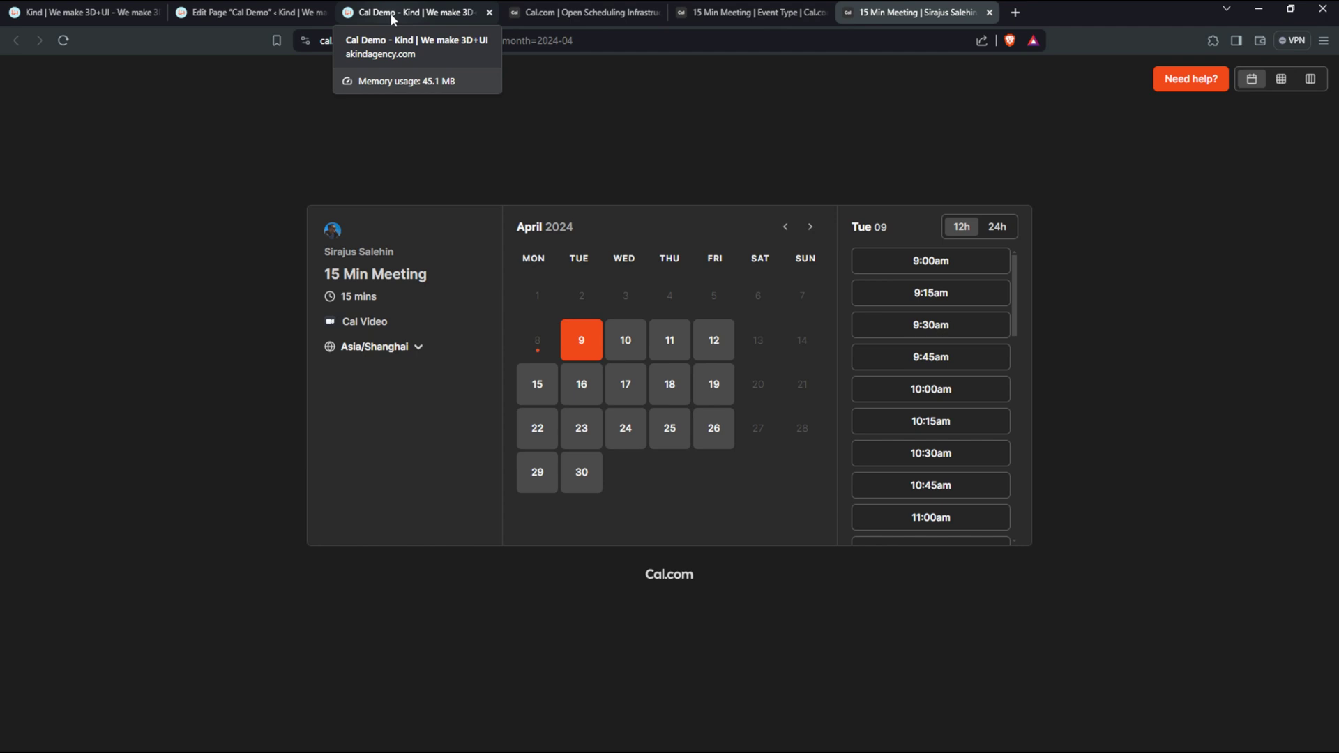
left_click(396, 18)
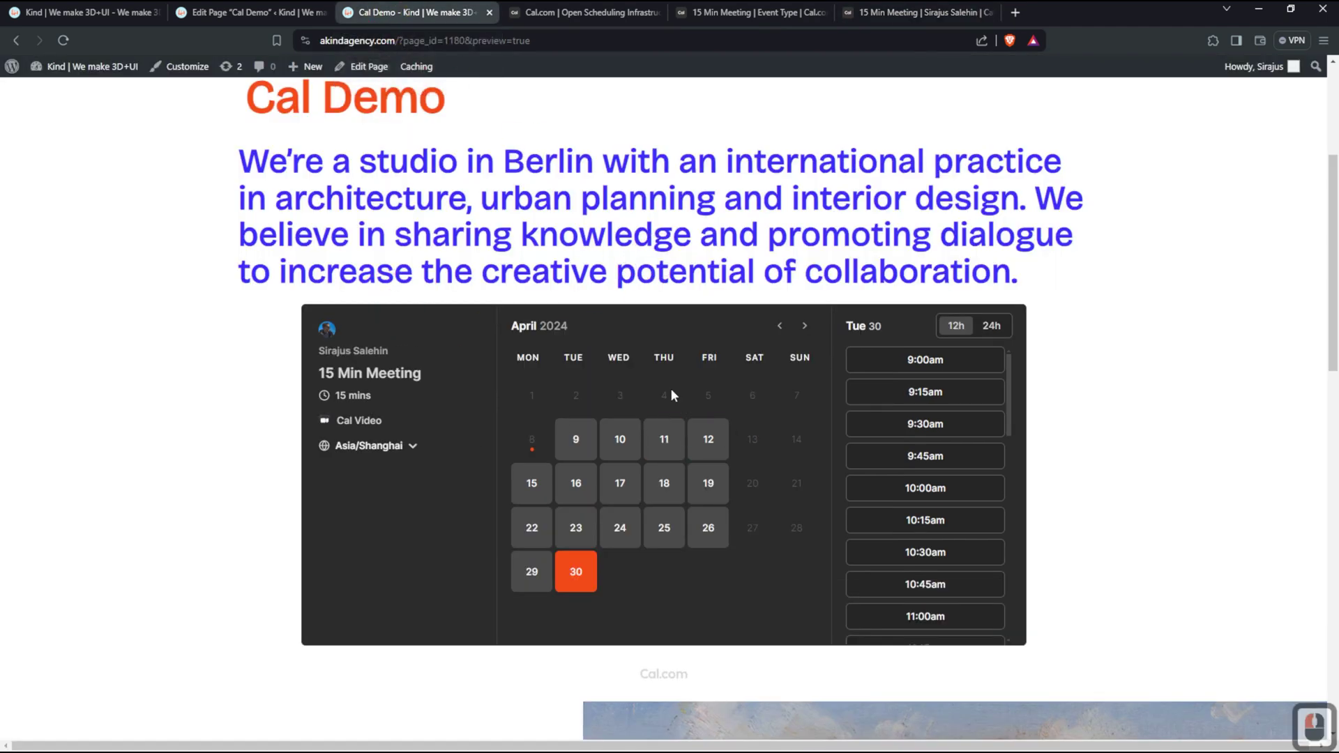
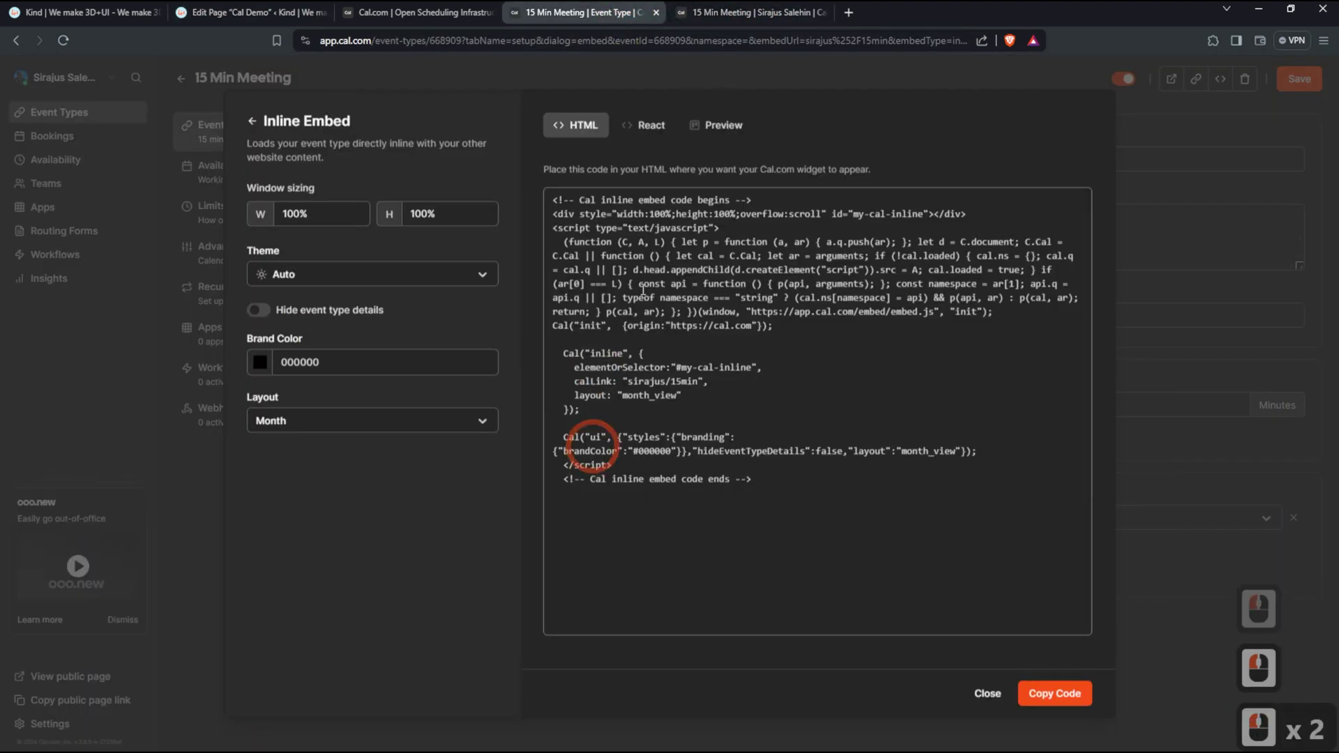
Dismiss the Inline Embed code dialog for the 15 Min Meeting
left_click(993, 699)
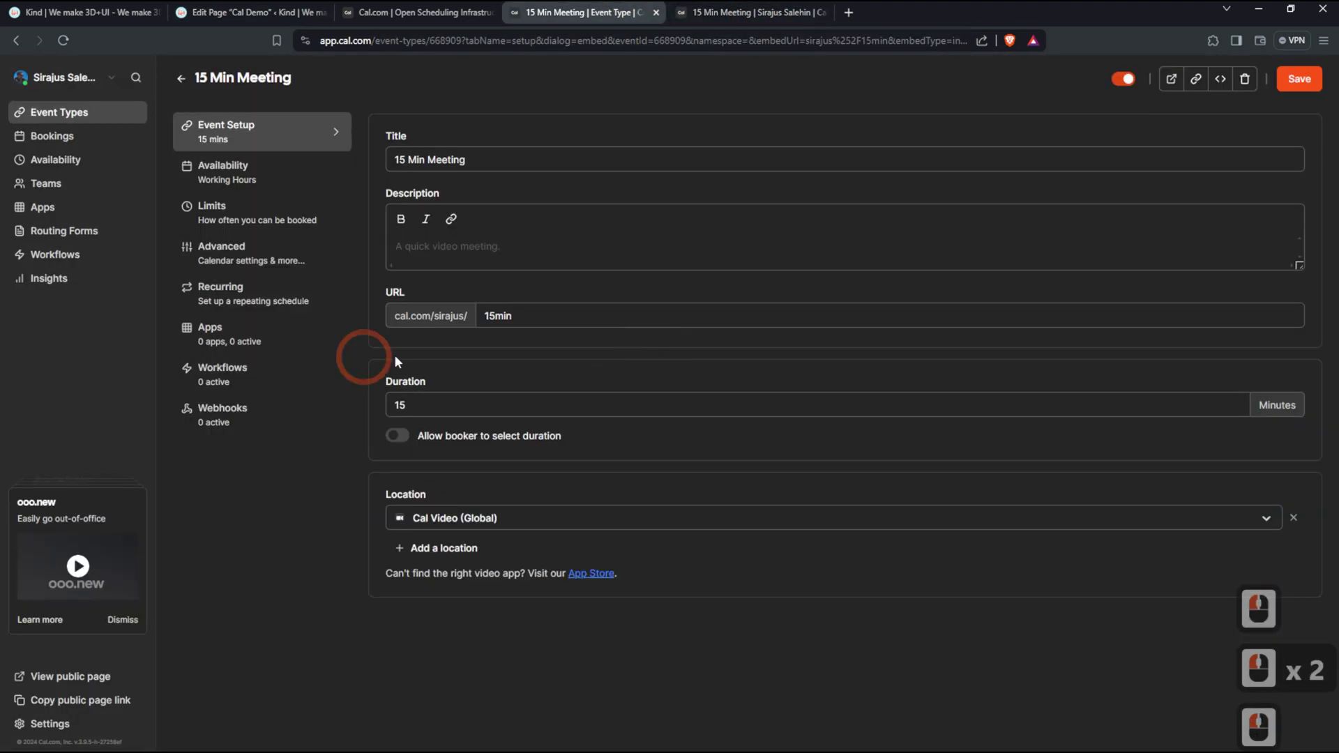
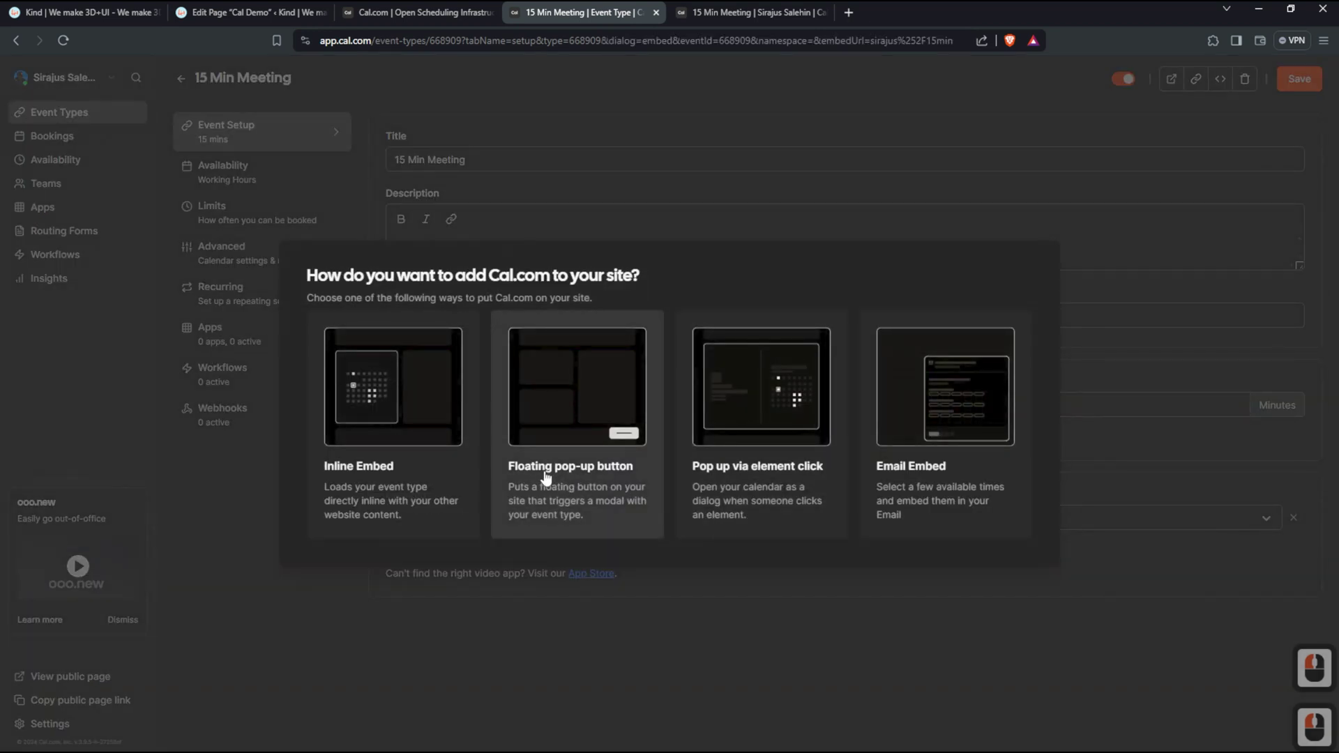
Choose the floating pop-up button embed and preview its button and booking pop-up live
left_click(562, 477)
left_click(588, 457)
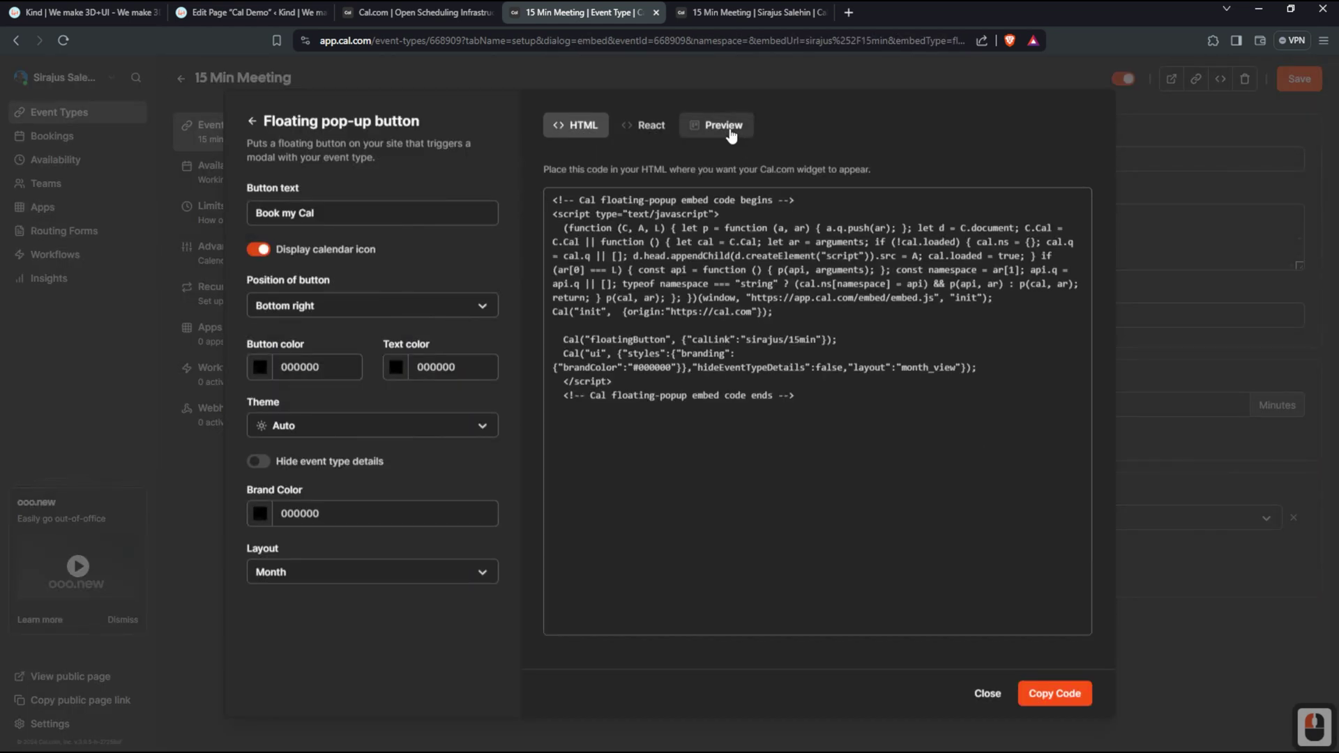
left_click(729, 133)
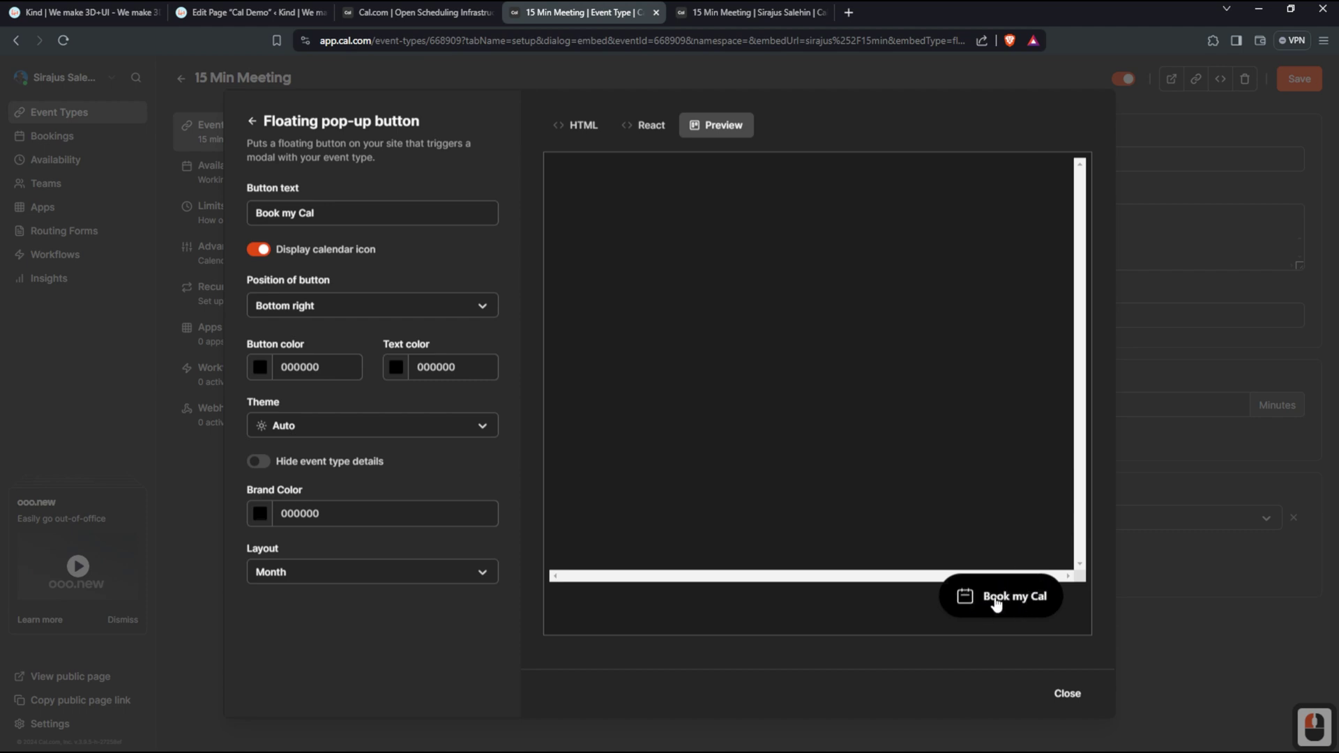
left_click(999, 602)
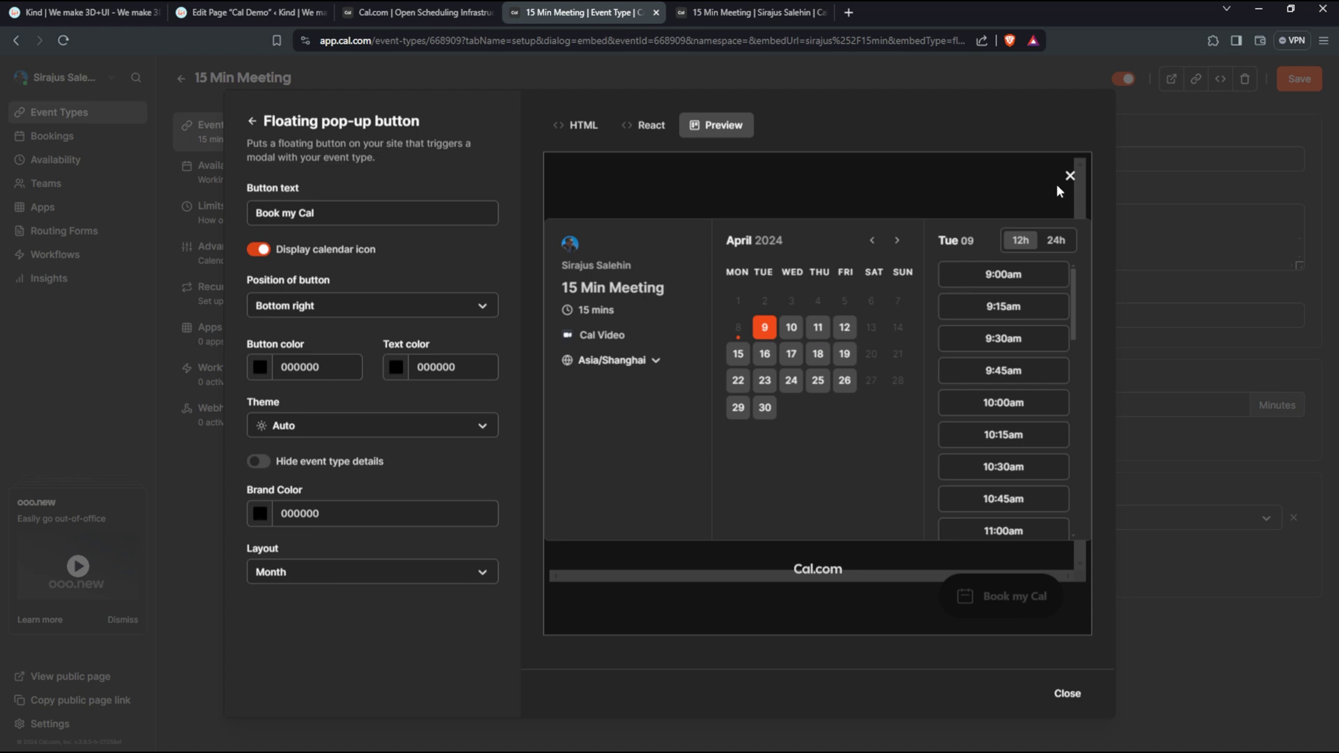
left_click(1033, 186)
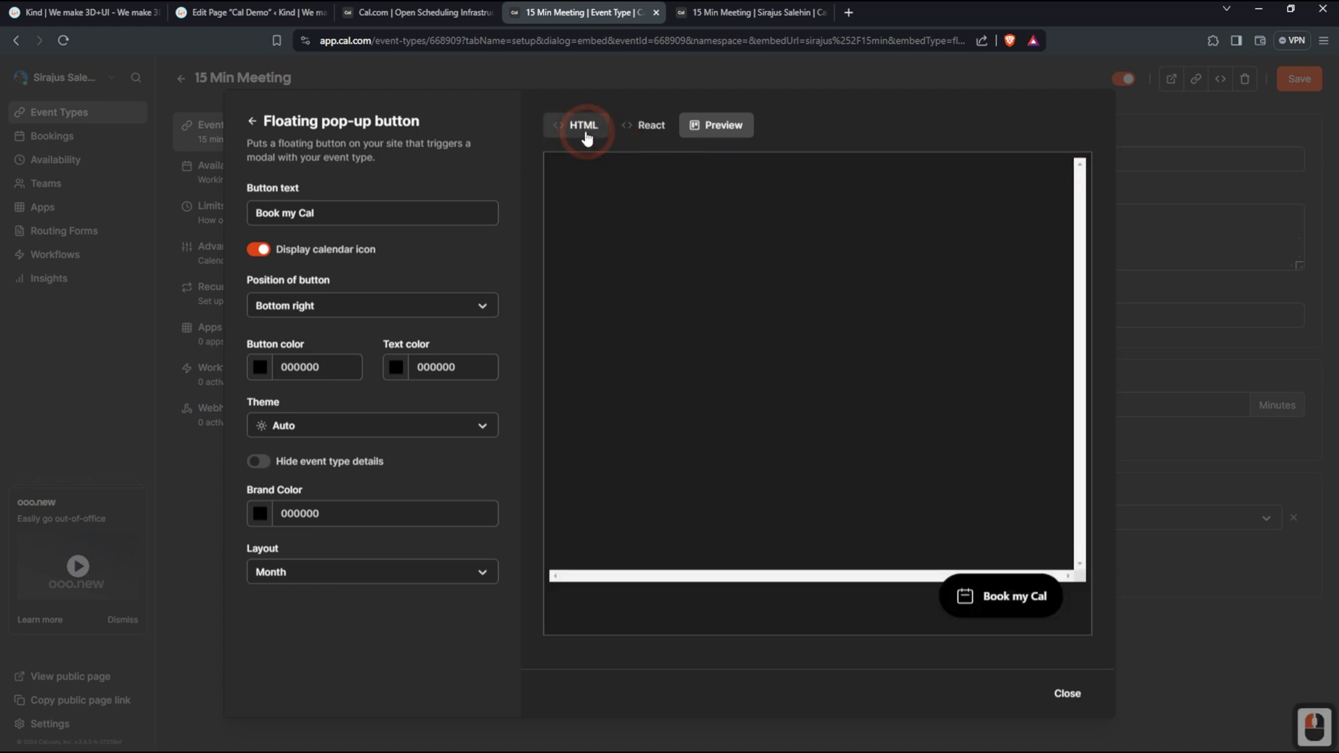
Show the floating button embed code as HTML and copy it
left_click(591, 138)
left_click(1069, 694)
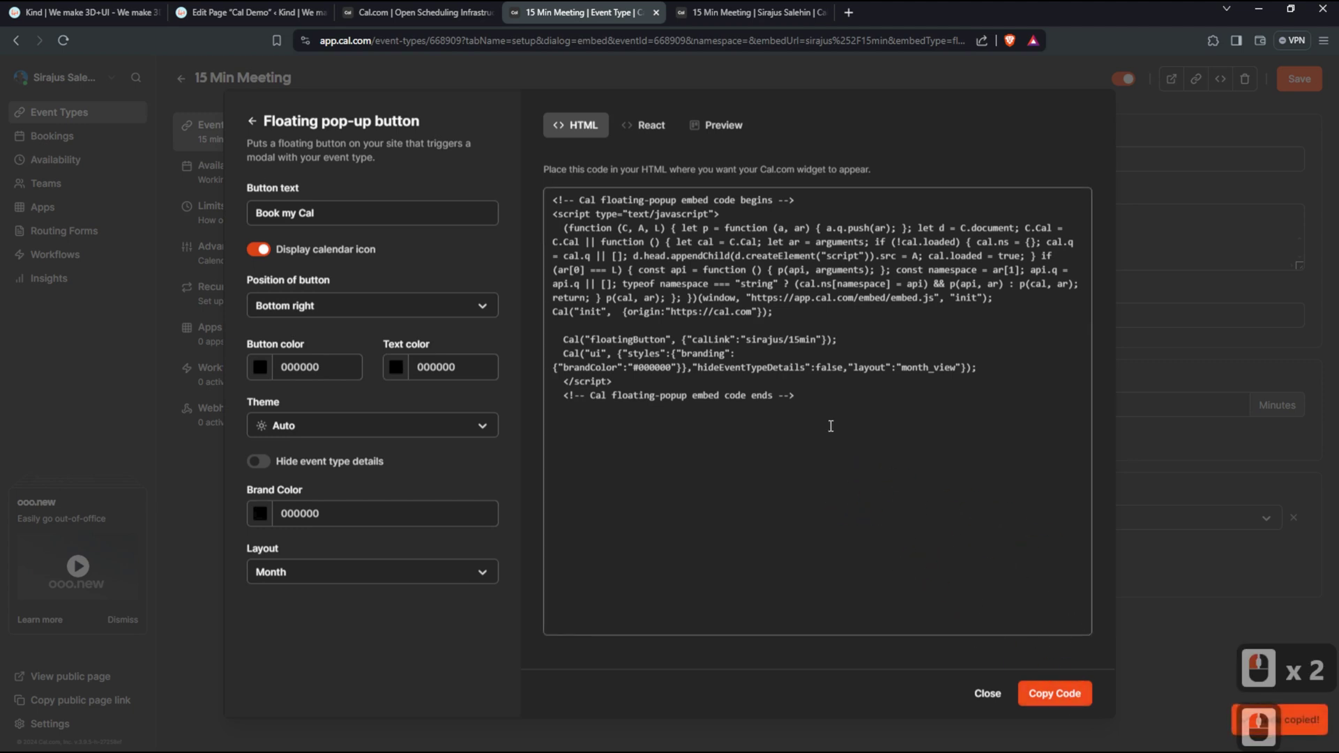
left_click(1068, 697)
Paste the floating pop-up embed code into a Custom HTML block on the Cal Demo page
double_click(268, 26)
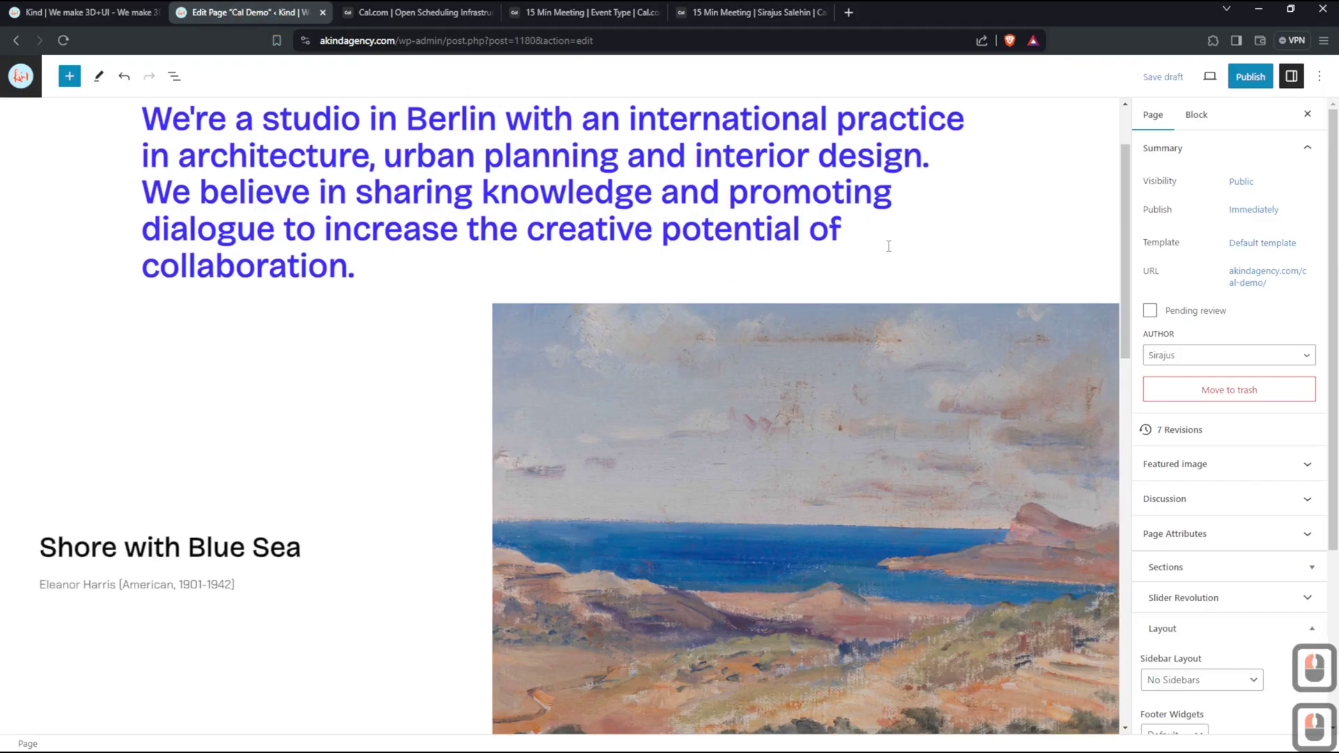
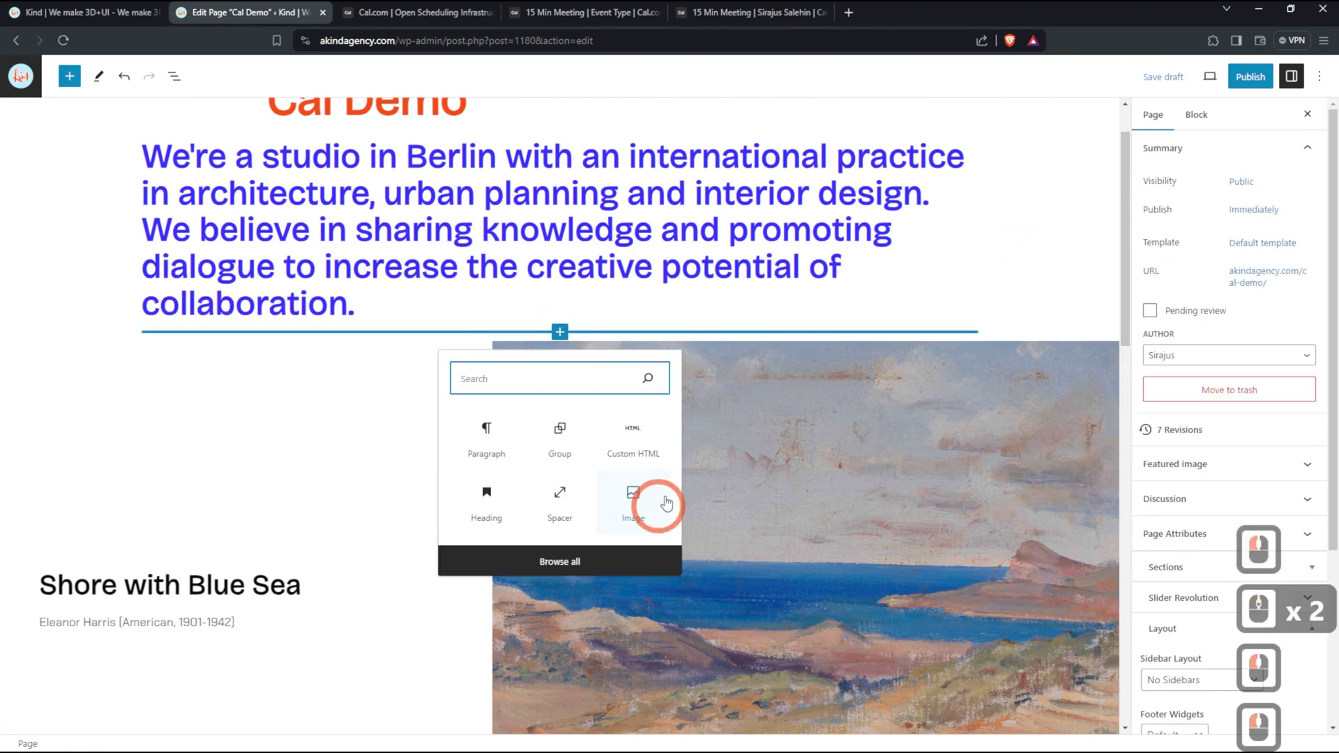
key("ctrl+v")
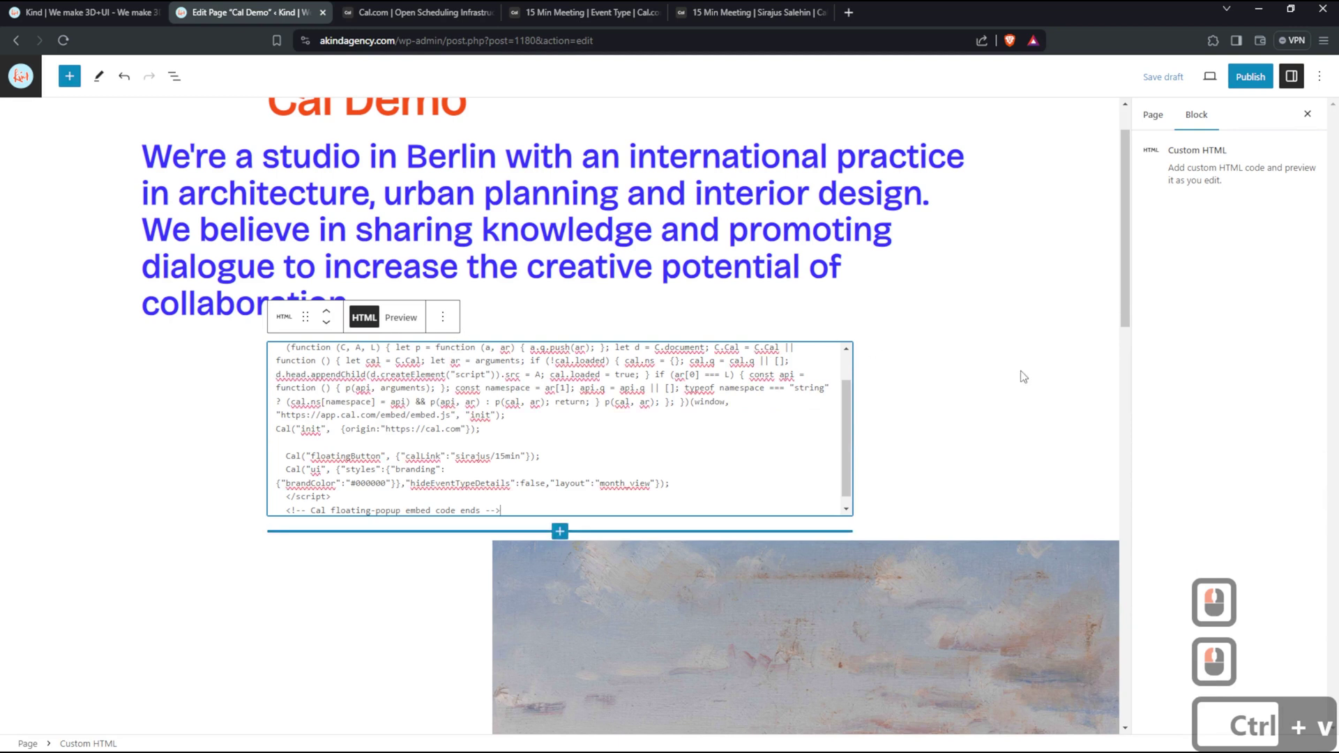
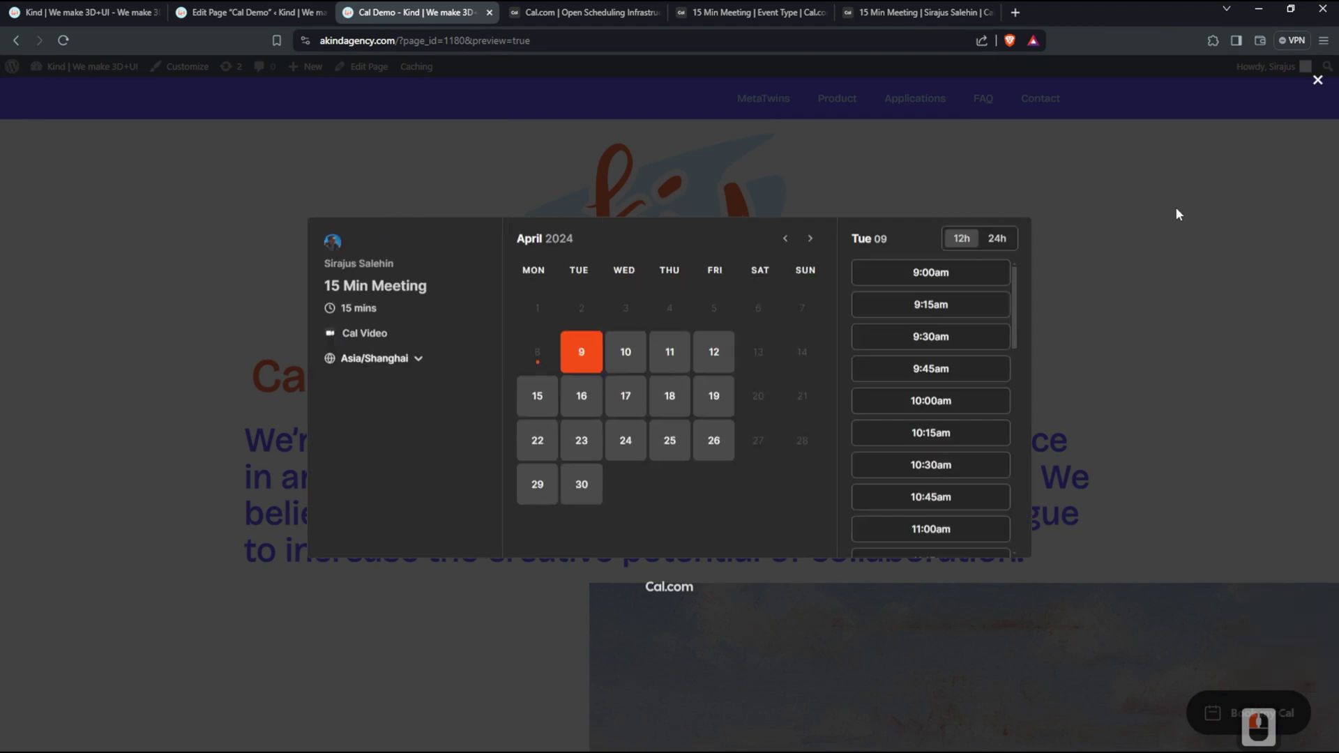
Close the 15 Min Meeting booking pop-up on the Cal Demo preview
left_click(1321, 86)
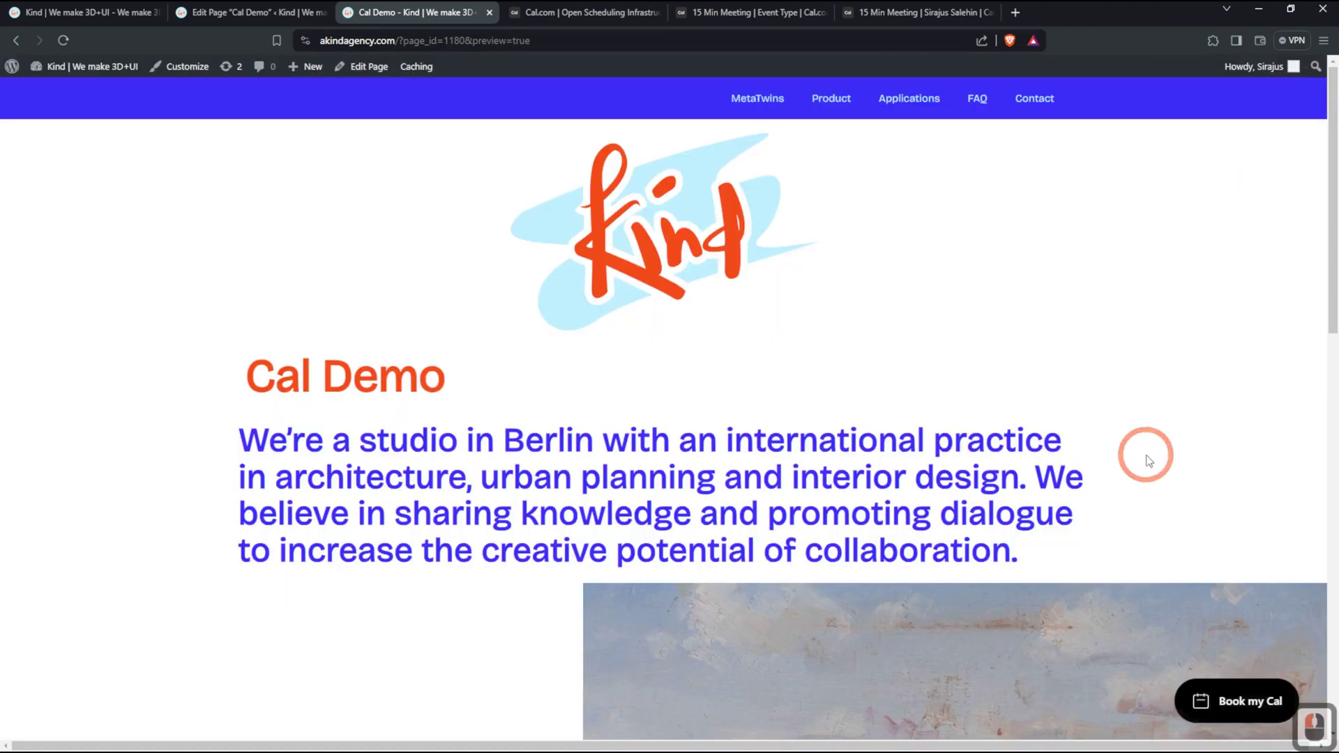
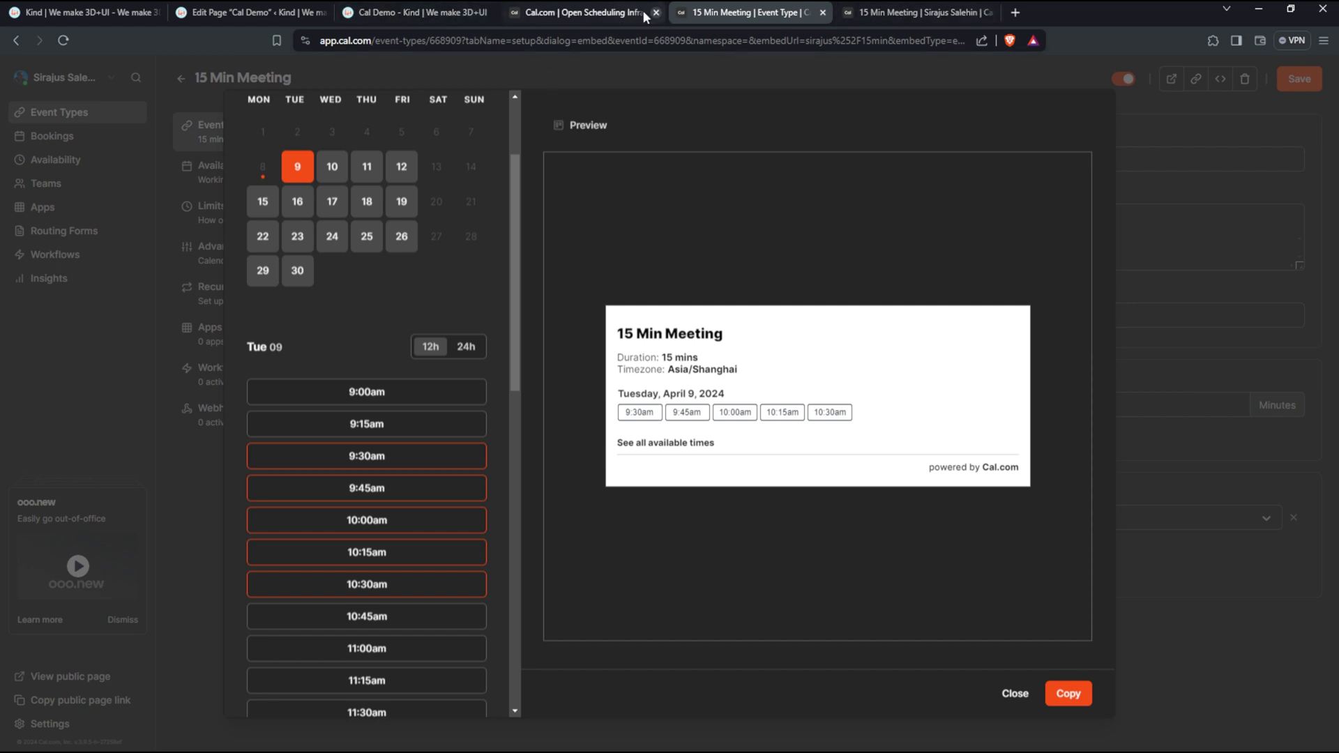
Switch to the Cal.com public homepage tab
left_click(595, 20)
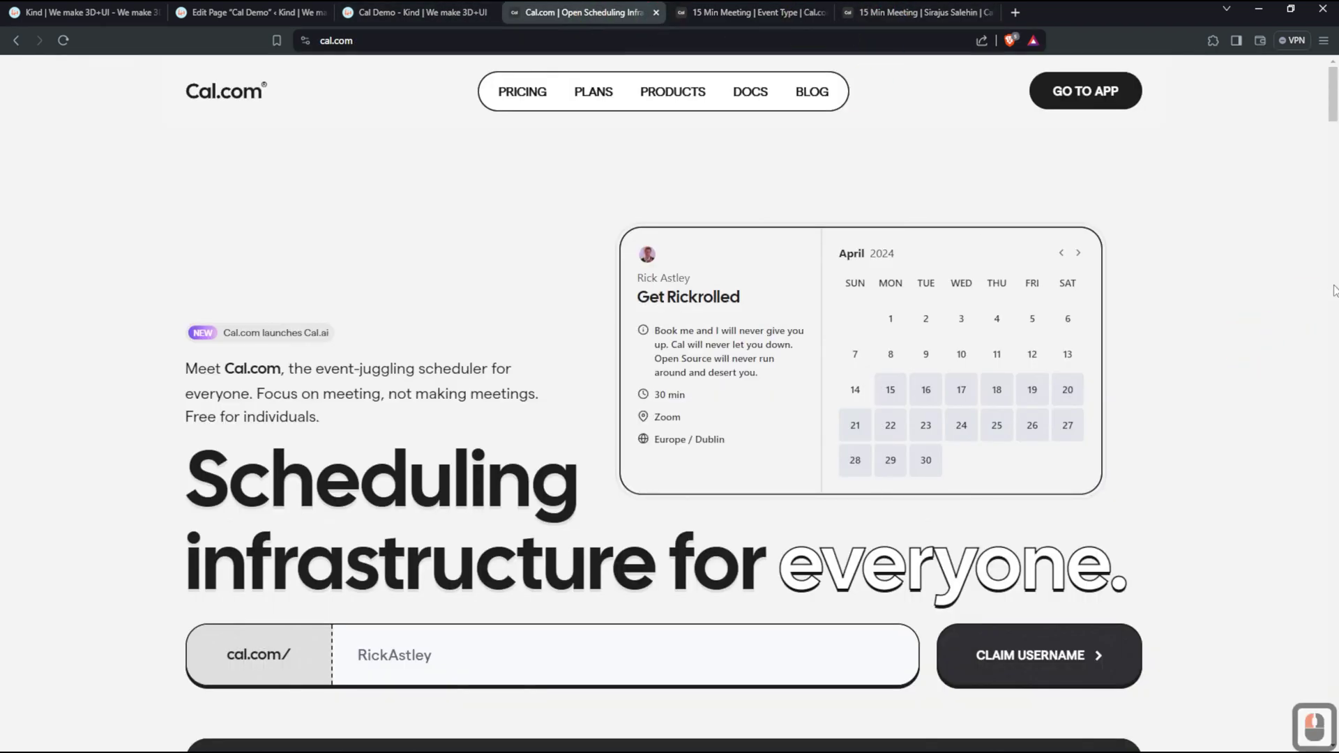